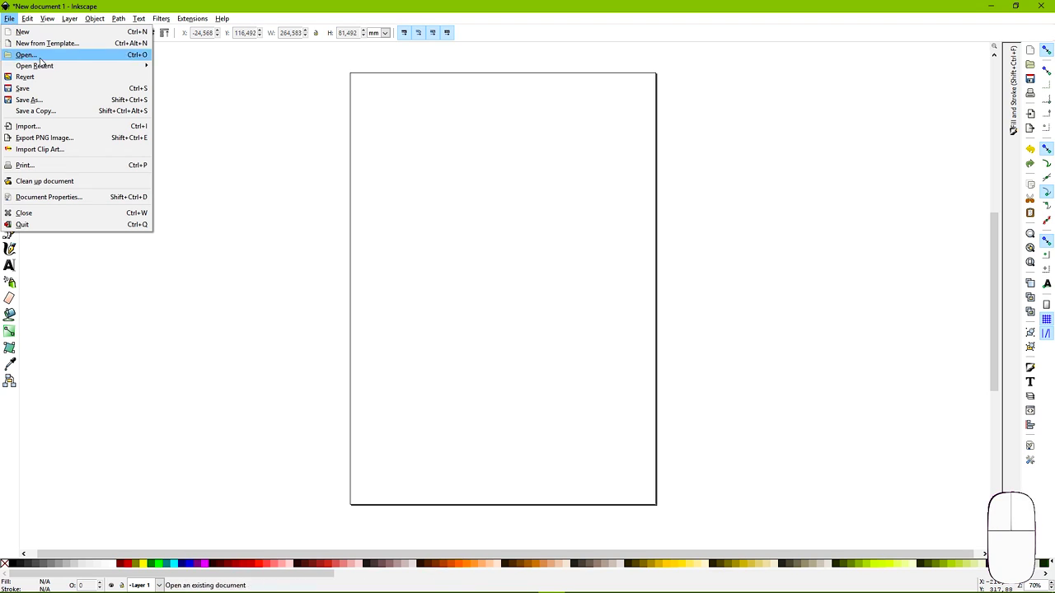
Import the YouTube.png logo file into the blank Inkscape page
click(86, 126)
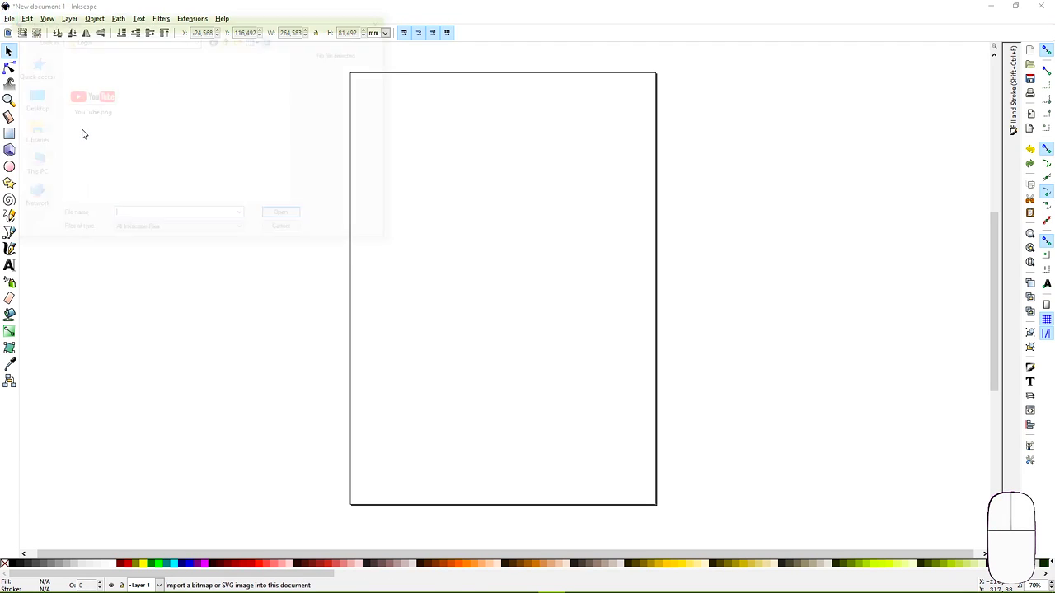
click(108, 111)
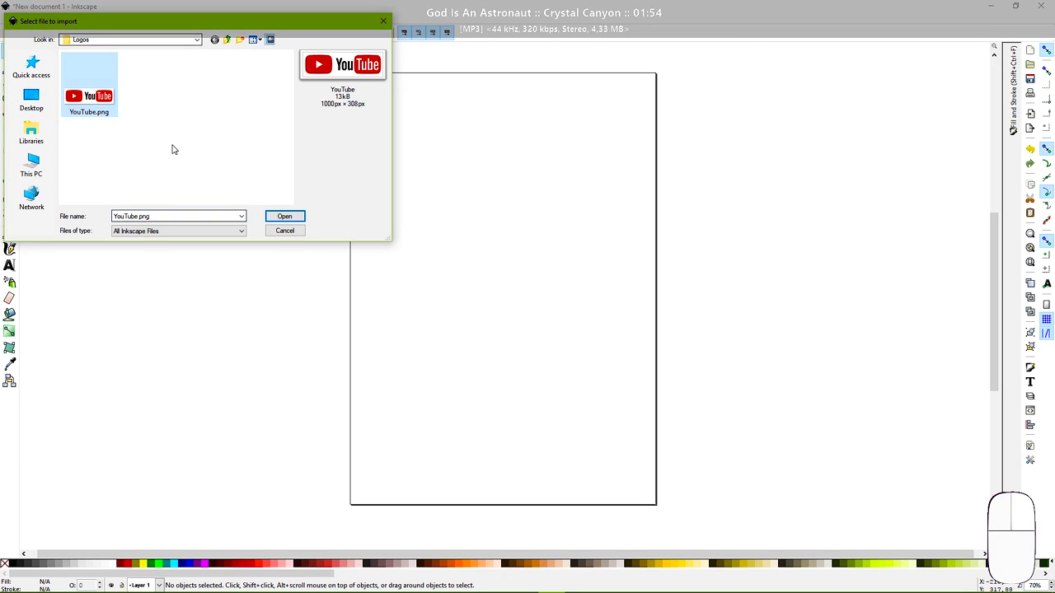
click(302, 211)
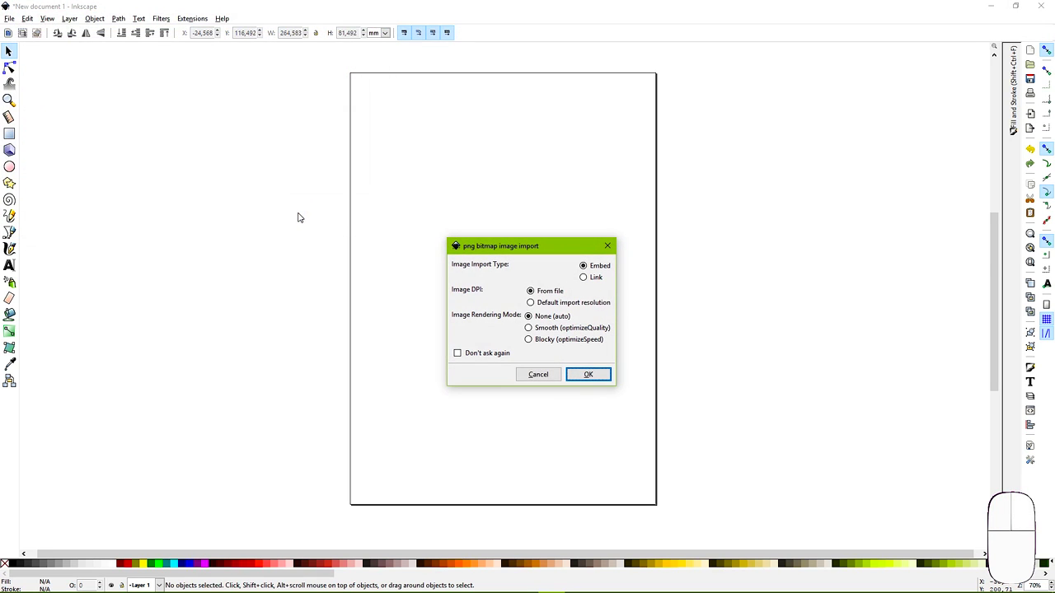
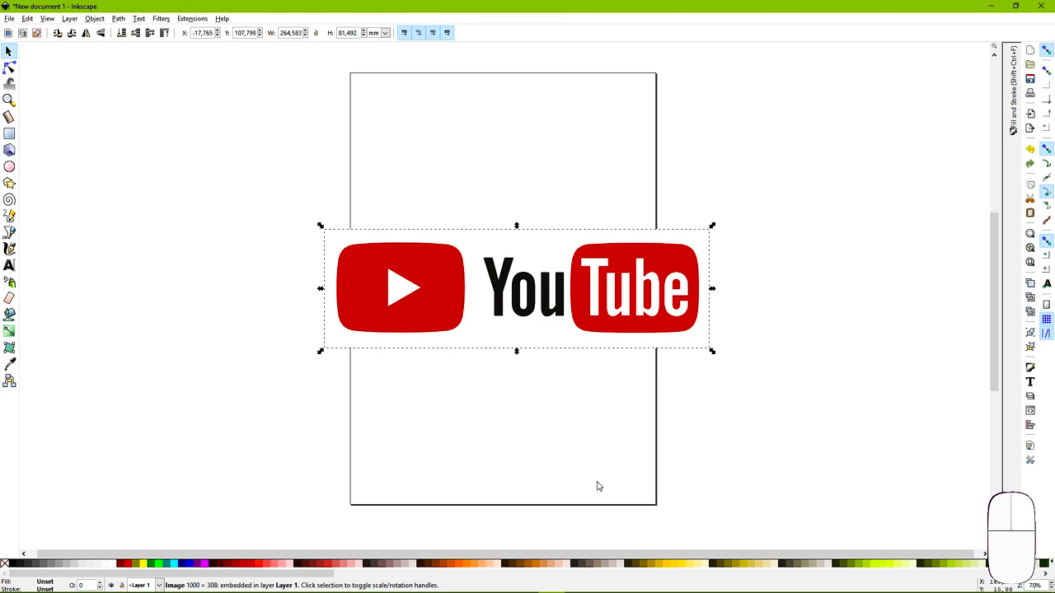
Trace the logo bitmap by Colors with 3 scans and Live Preview, then close the dialog
click(126, 19)
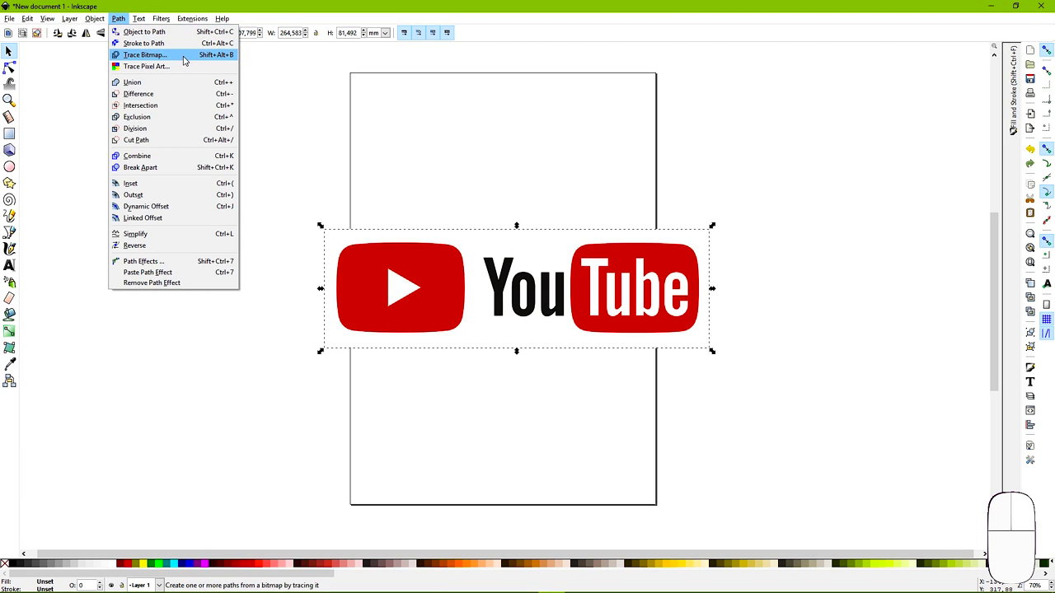
click(183, 58)
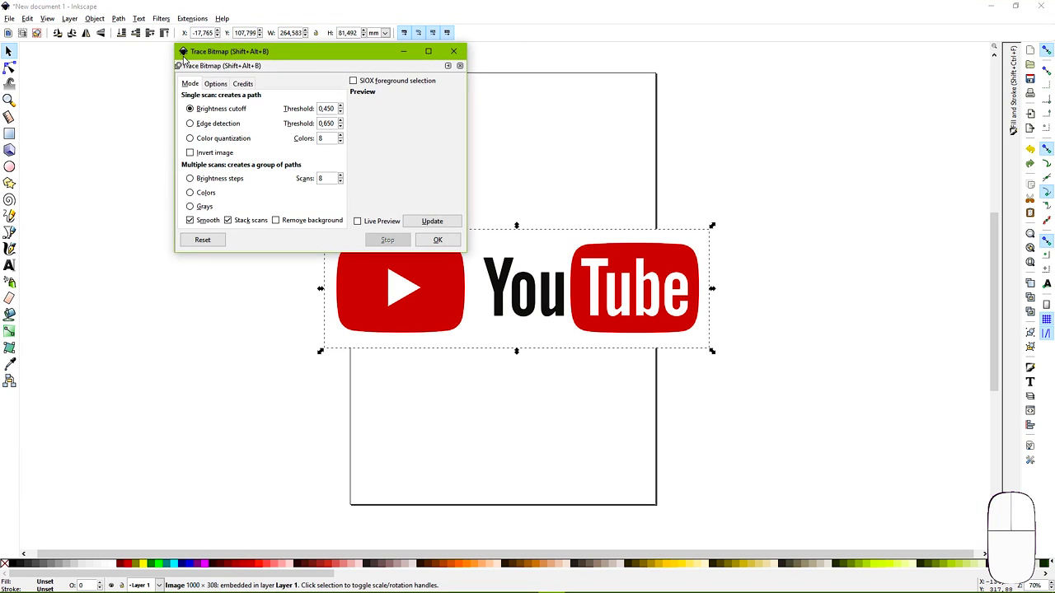
click(356, 224)
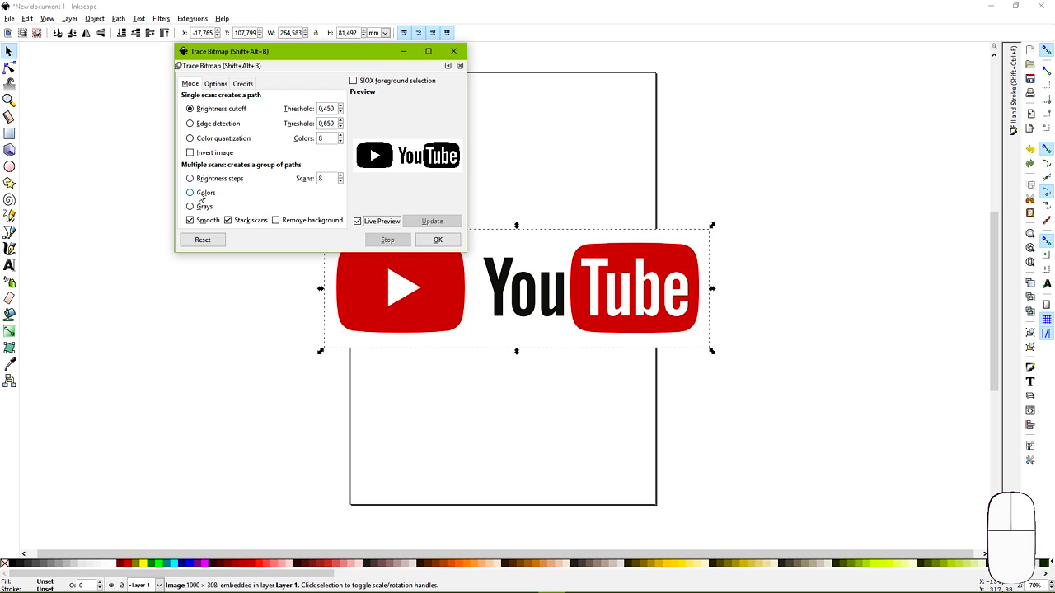
click(193, 191)
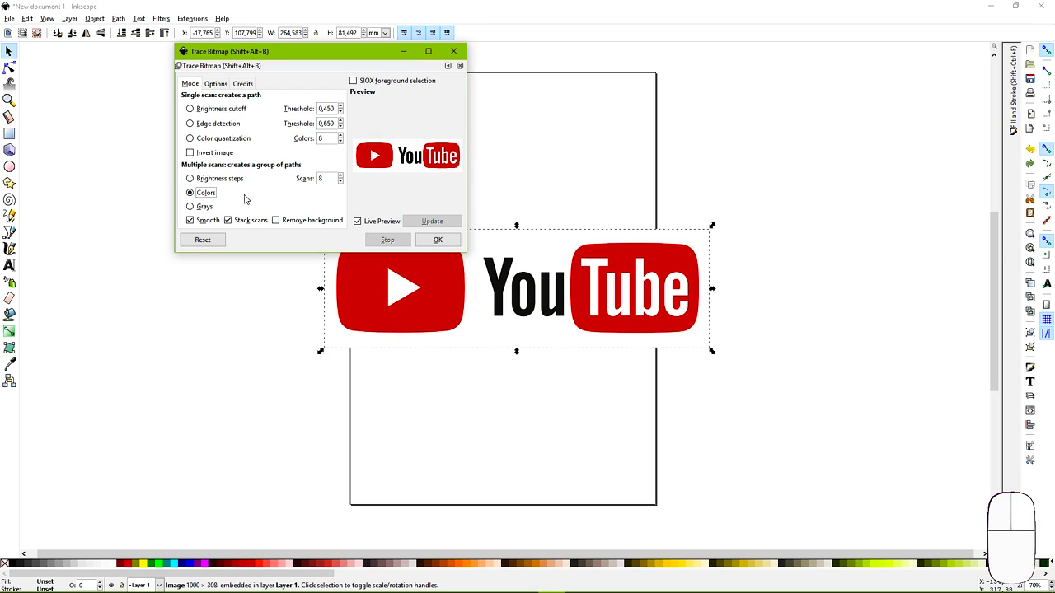
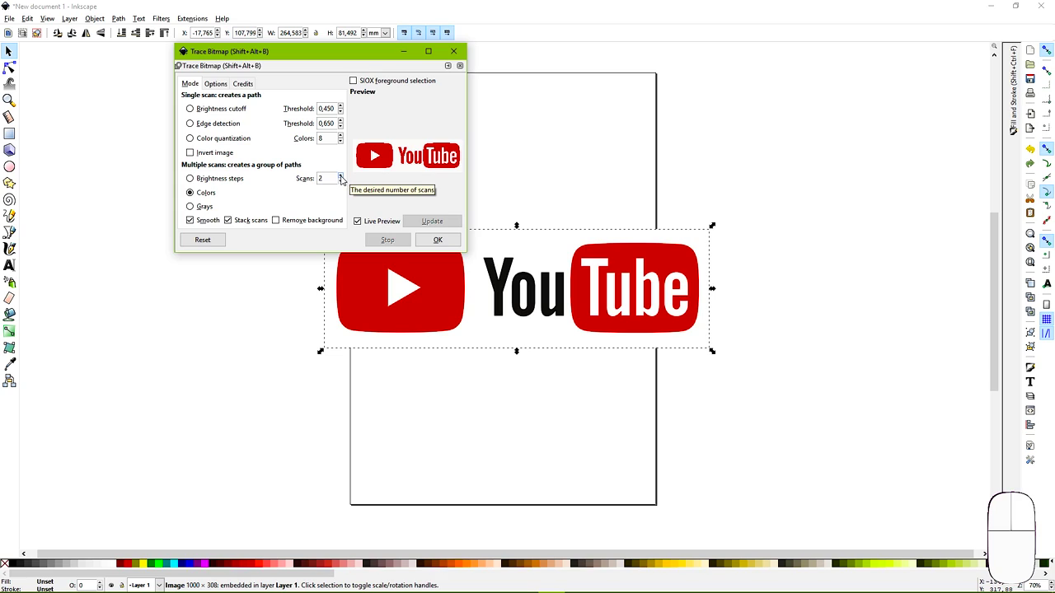
click(344, 174)
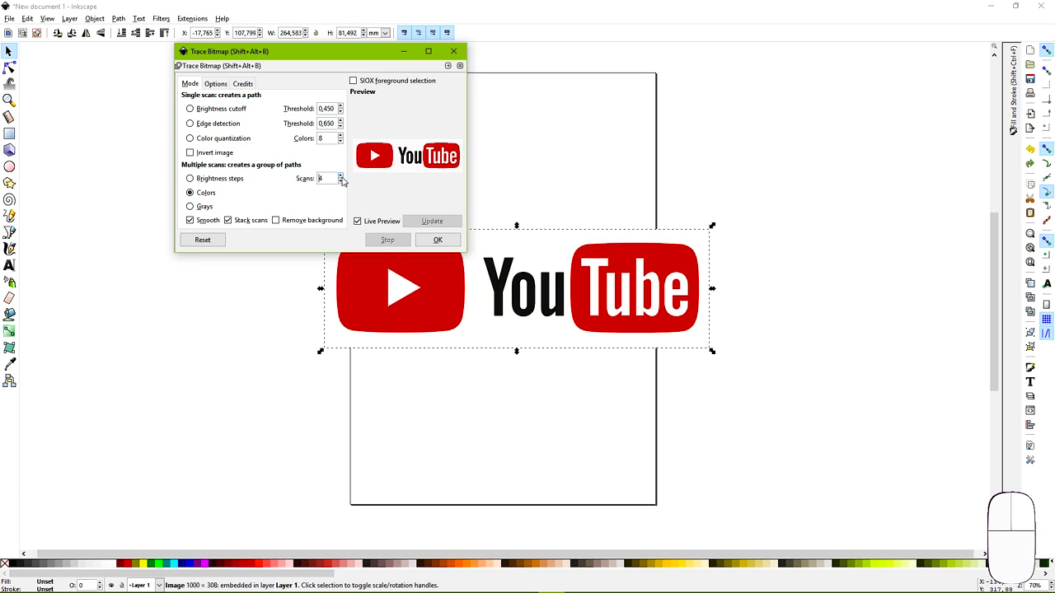
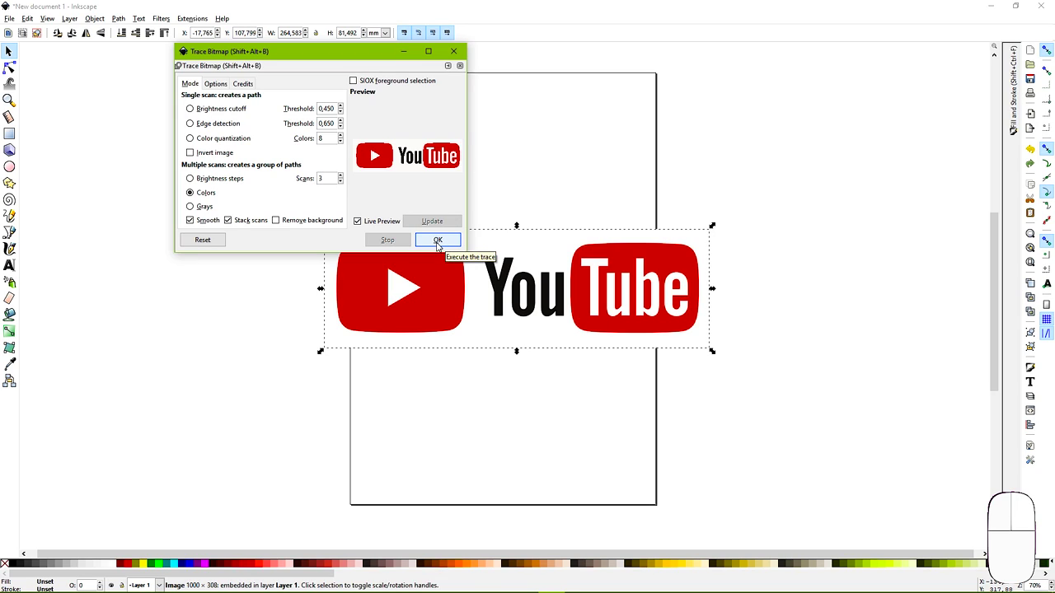
click(441, 246)
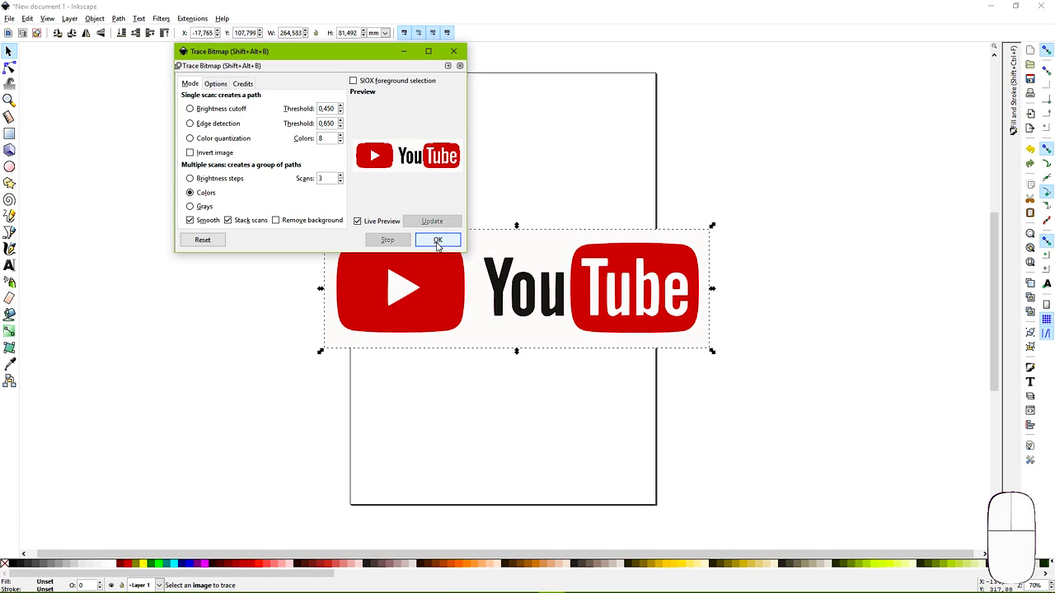
click(460, 53)
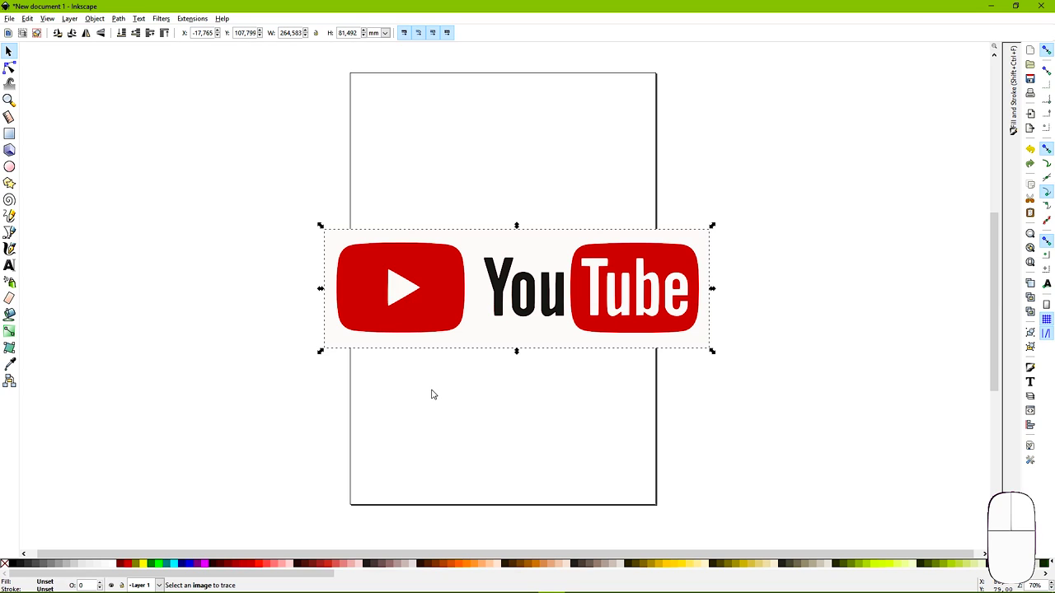
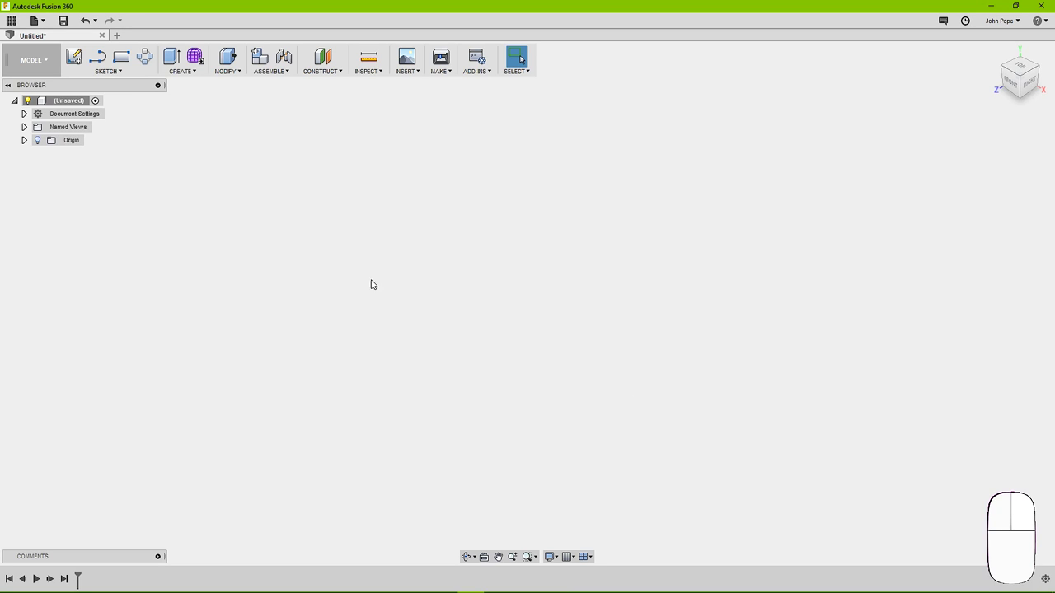
Add a new component under the root and start an SVG insert on the horizontal plane
right_click(81, 99)
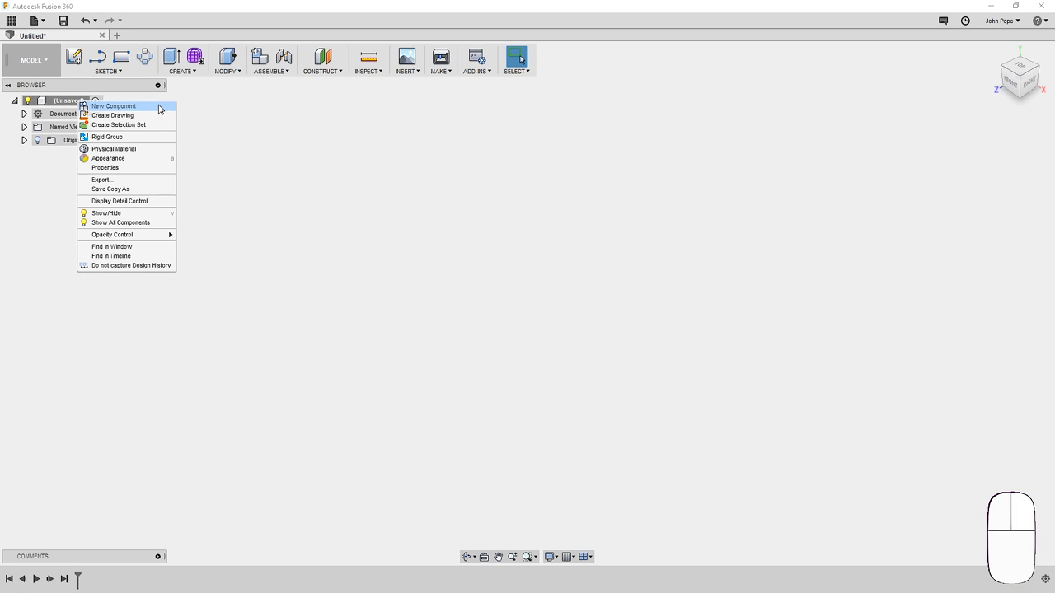
click(159, 106)
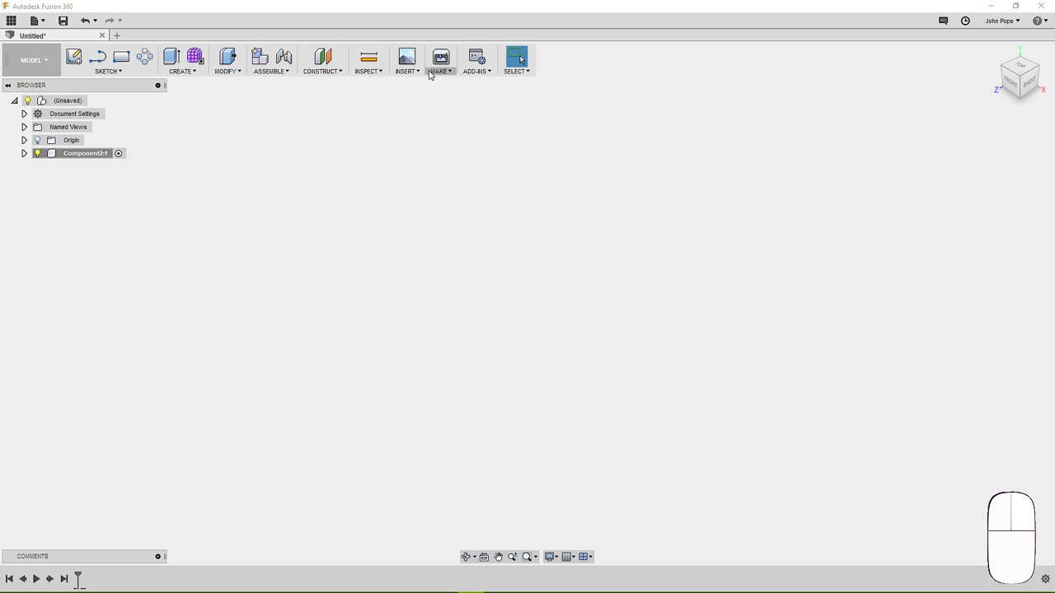
click(415, 73)
click(468, 117)
click(535, 339)
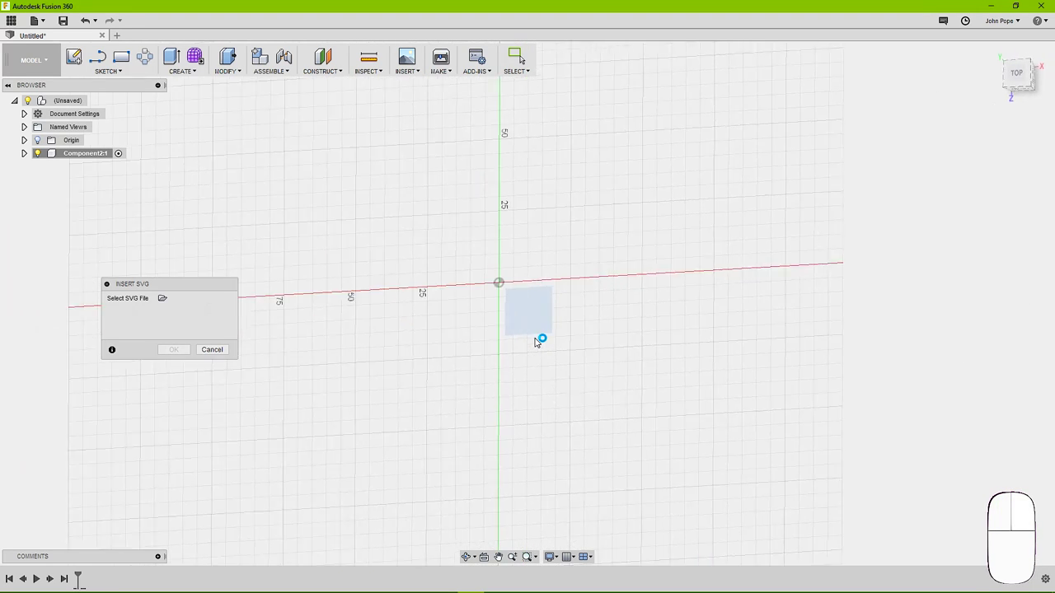
Place the youtube.svg logo outline into the sketch
click(168, 304)
click(150, 86)
click(456, 286)
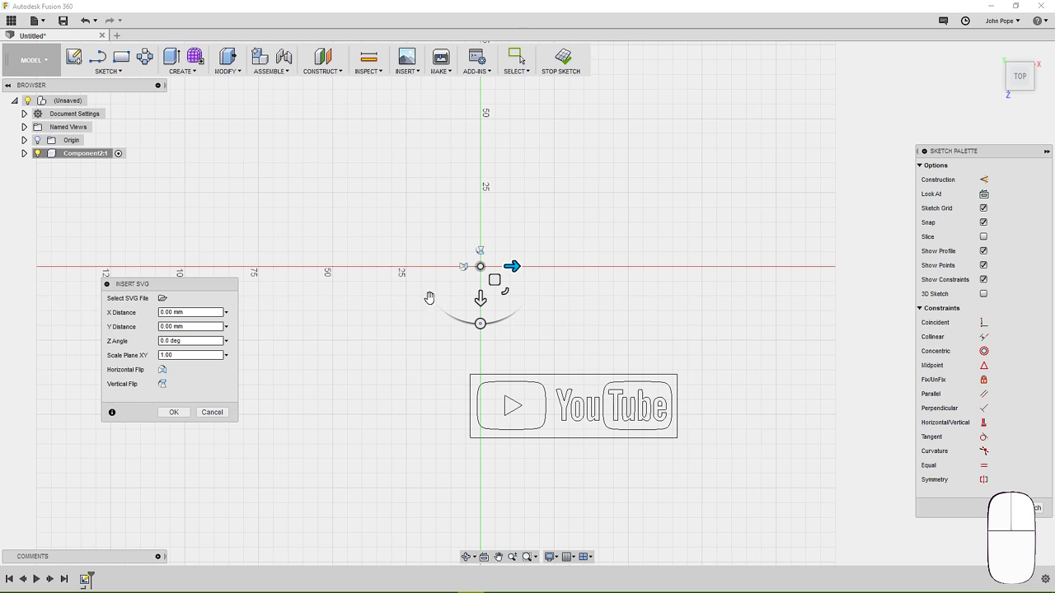
click(184, 408)
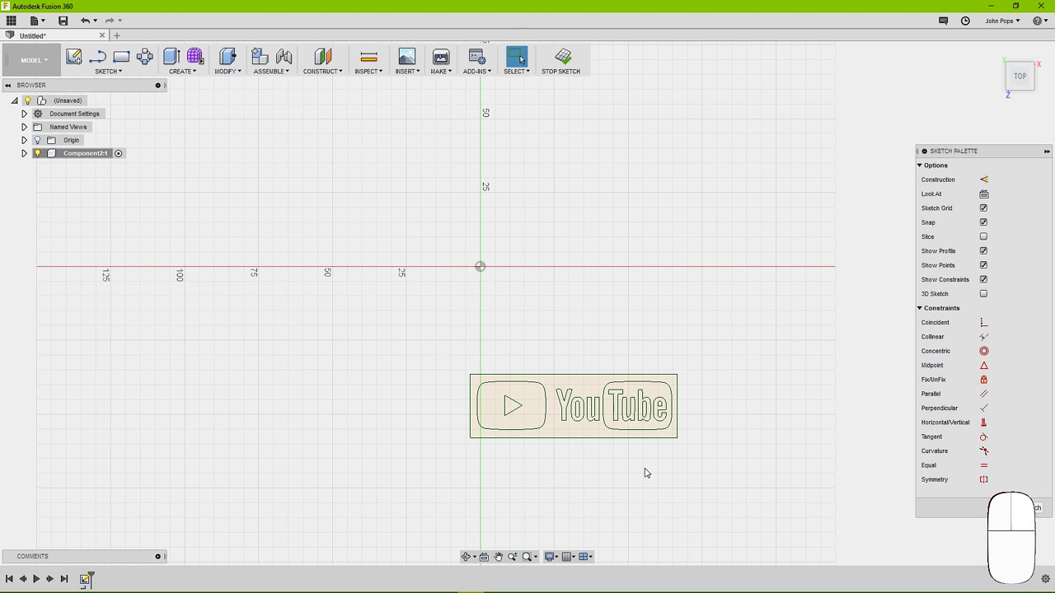
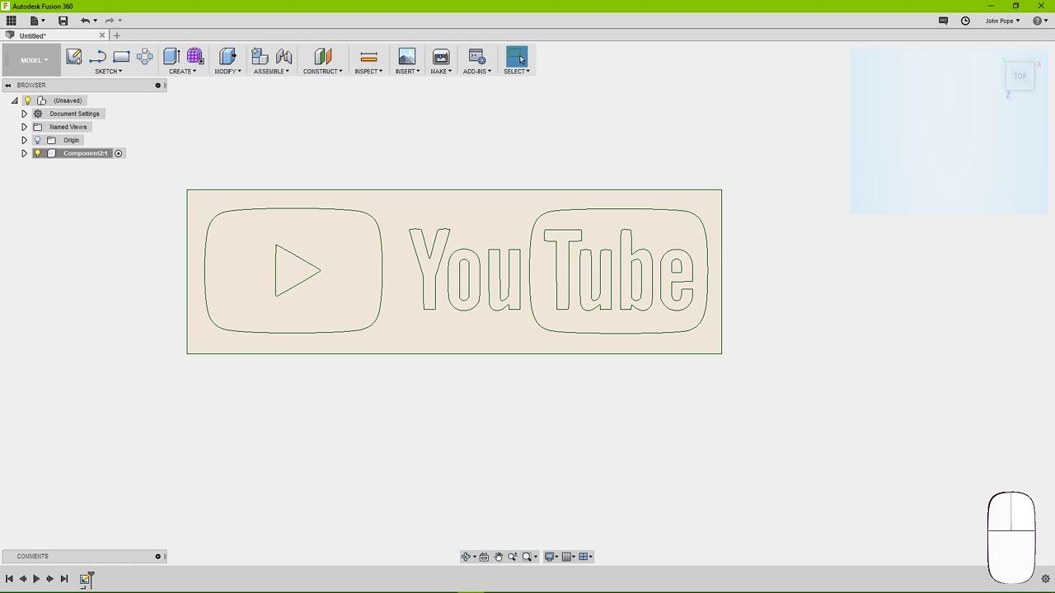
Extrude every region of the logo sketch into a 0.4 mm base plate
drag(164, 151, 759, 392)
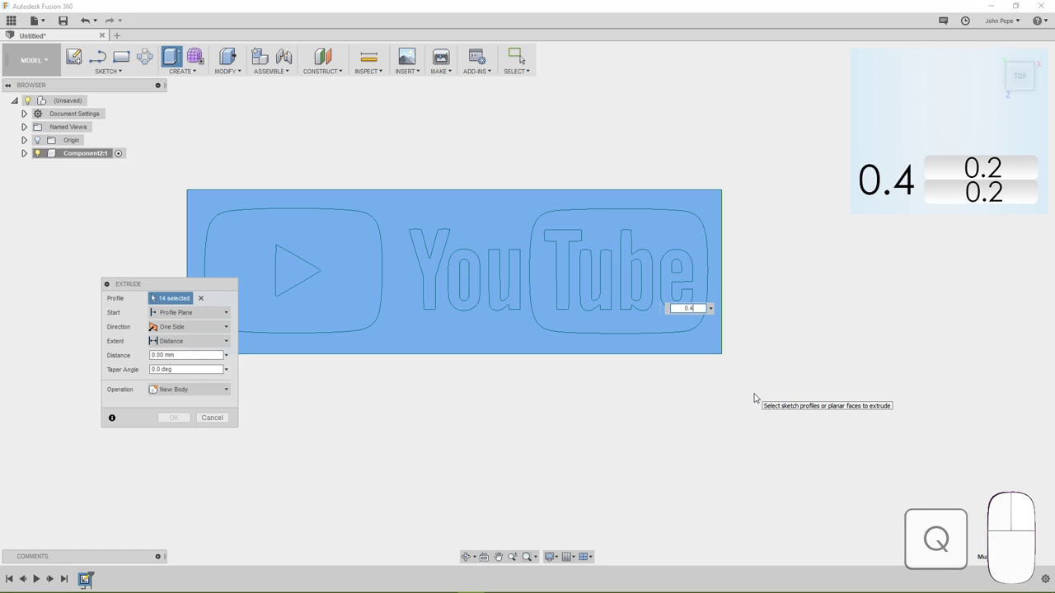
click(179, 417)
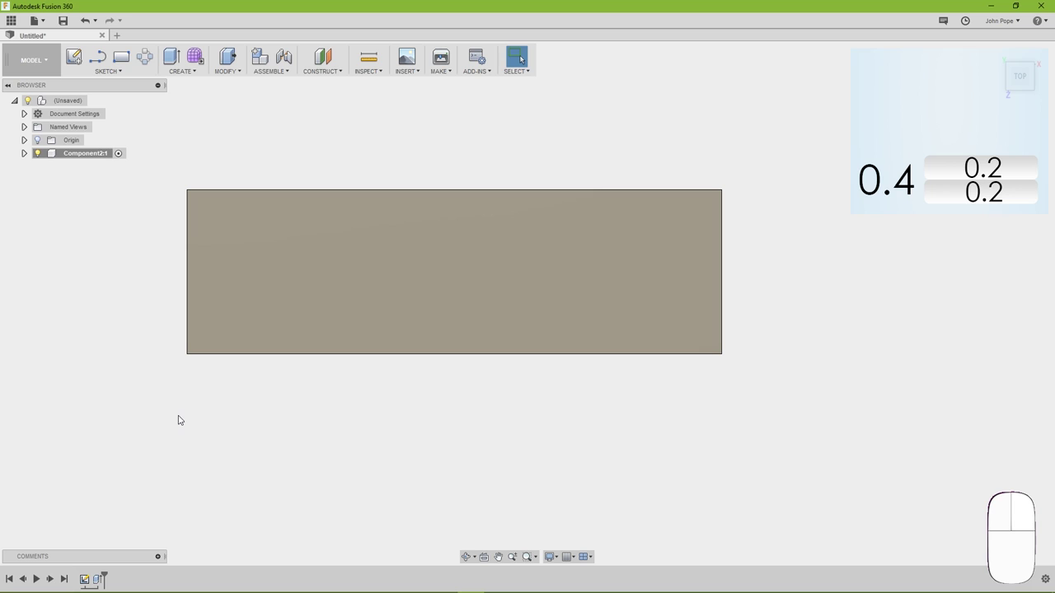
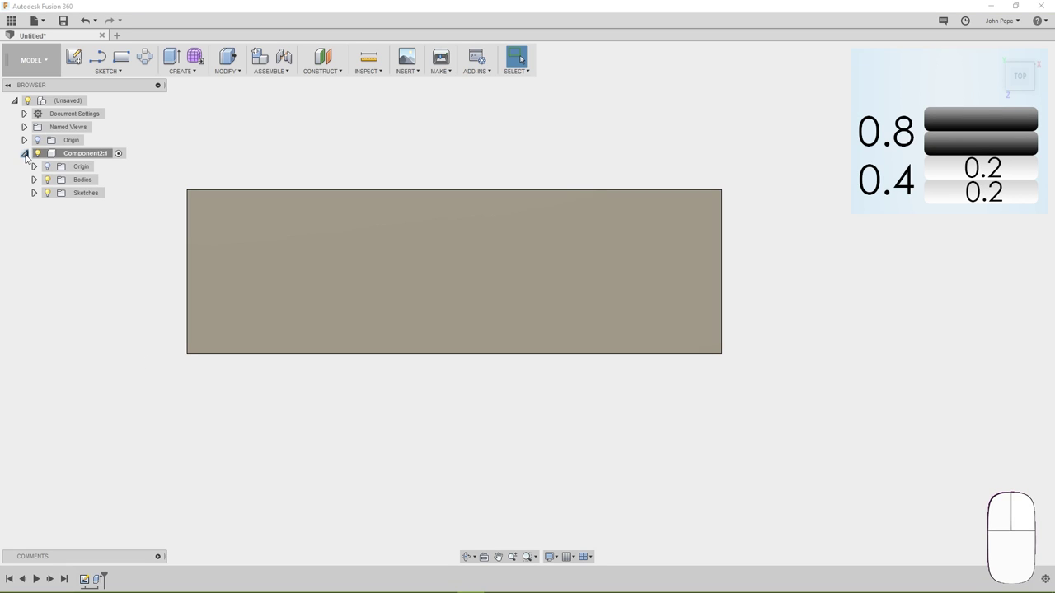
Make Sketch1 visible again under Component2 and select the You letters region
click(37, 194)
click(61, 208)
click(51, 174)
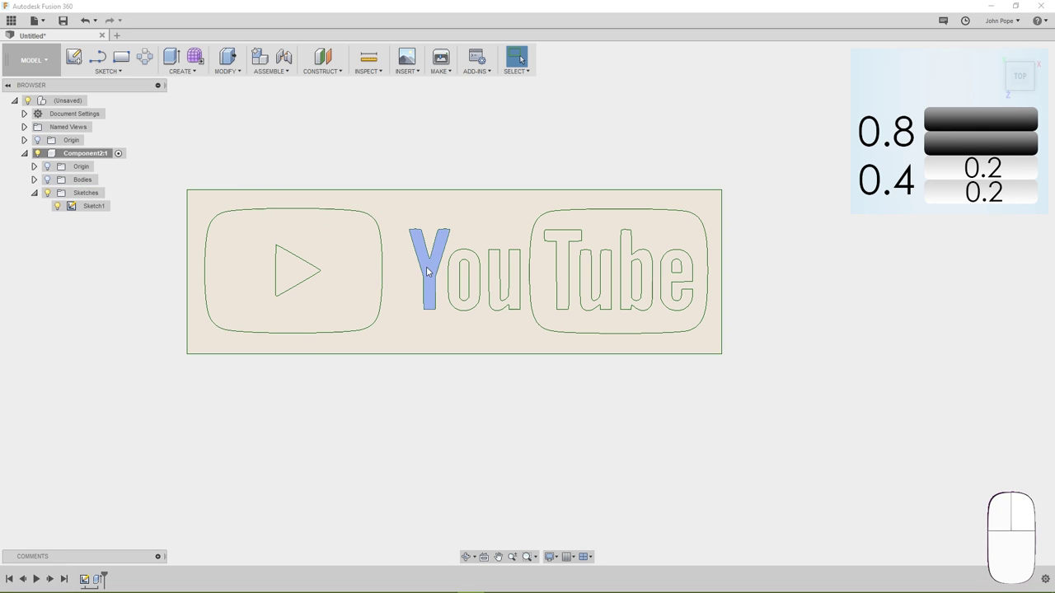
click(430, 265)
Extrude the You letter profiles 0.8 mm
click(458, 274)
click(497, 298)
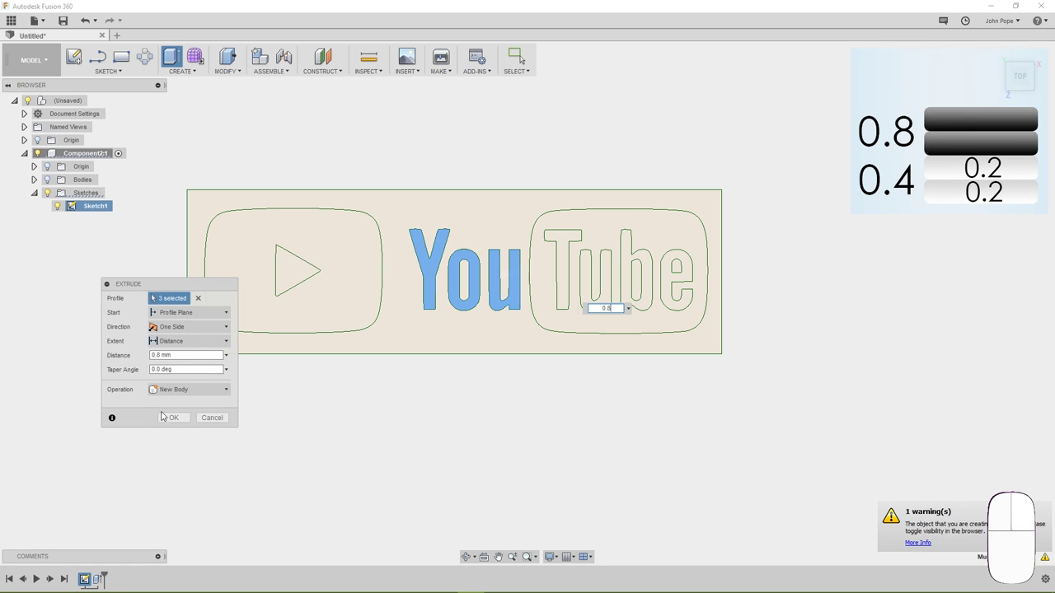
click(183, 419)
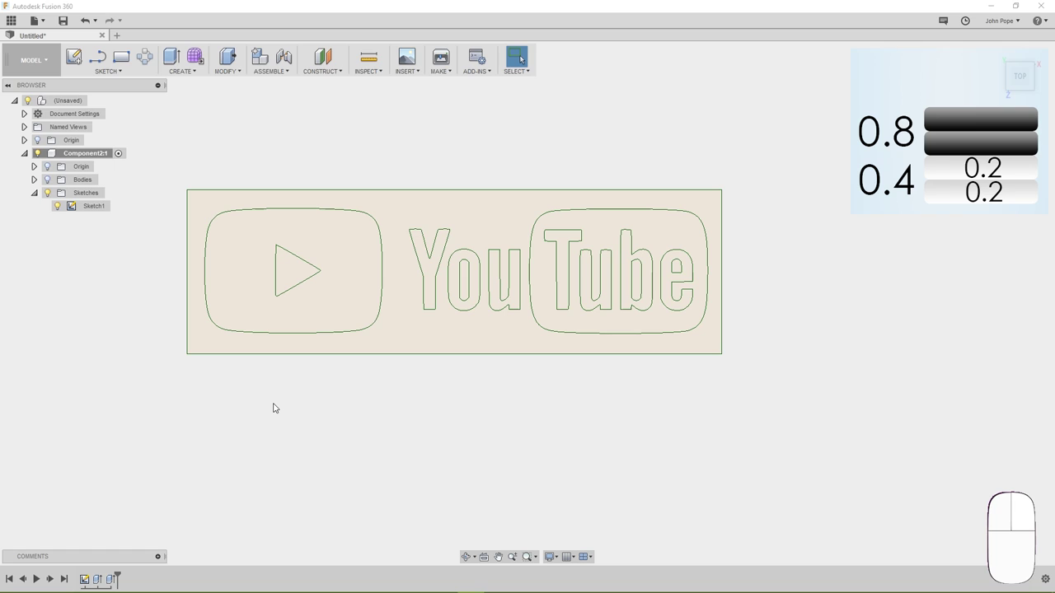
Extrude the play-button and Tube rounded background shapes 1.2 mm as a New Body
click(251, 287)
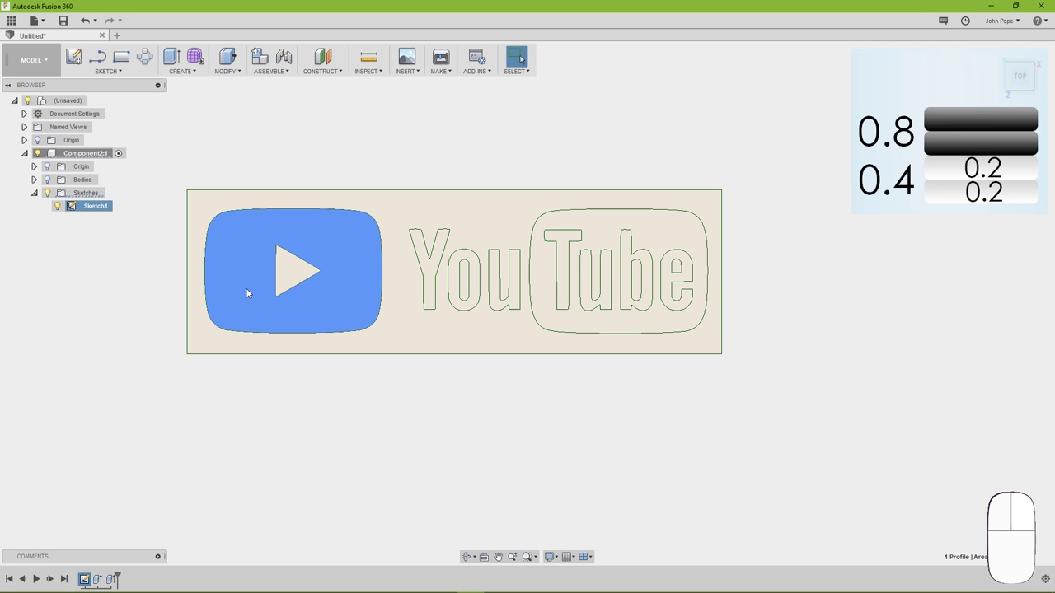
click(552, 317)
click(641, 271)
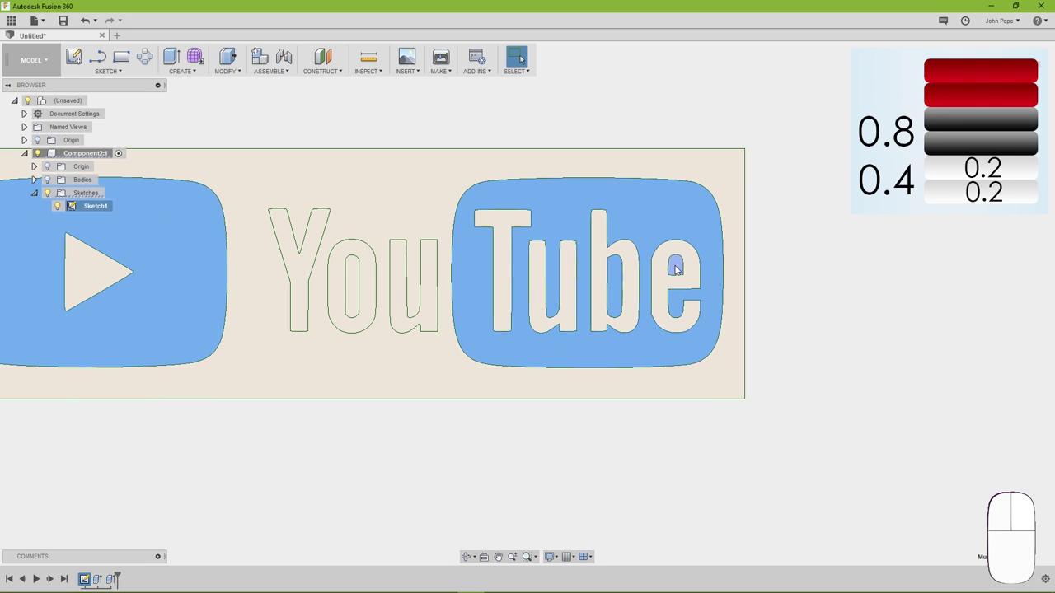
click(679, 263)
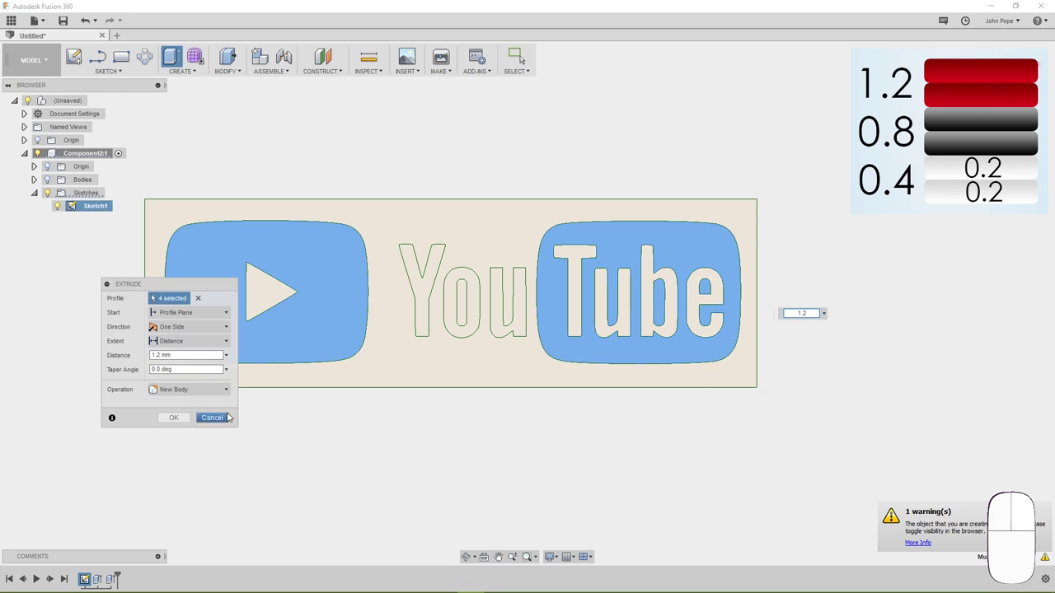
click(169, 417)
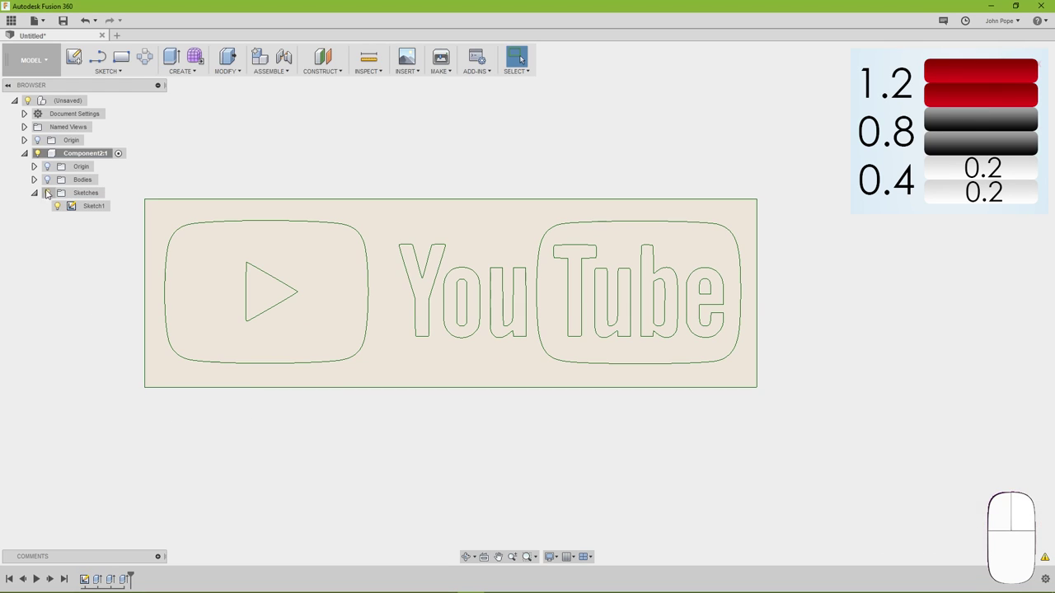
Hide the sketch outlines and return to the Home 3D view of the stepped logo
click(47, 195)
click(44, 183)
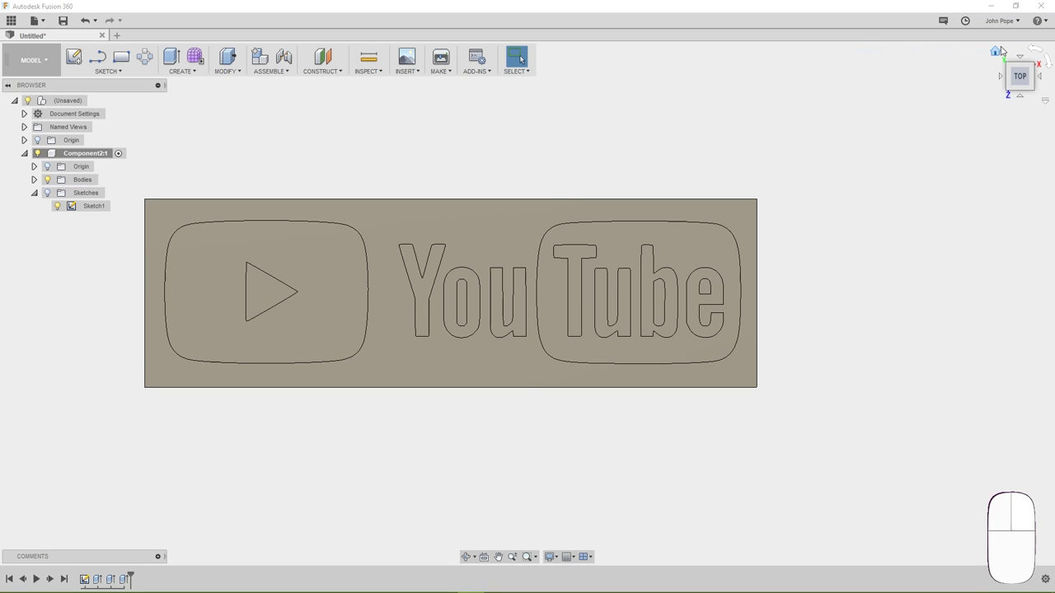
click(998, 48)
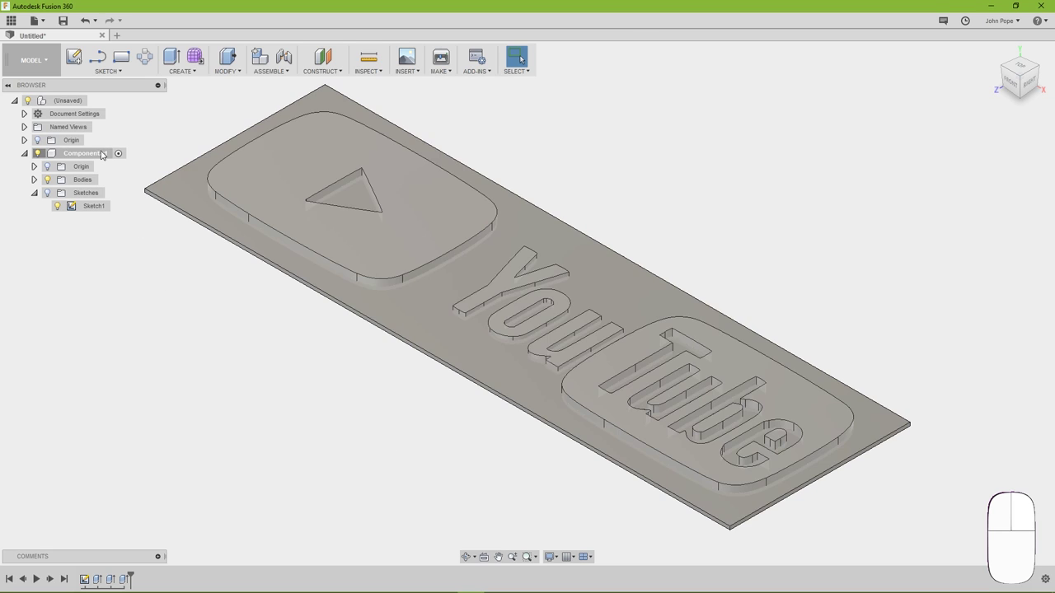
Export Component2:1 as an STL file via Save As STL
right_click(105, 151)
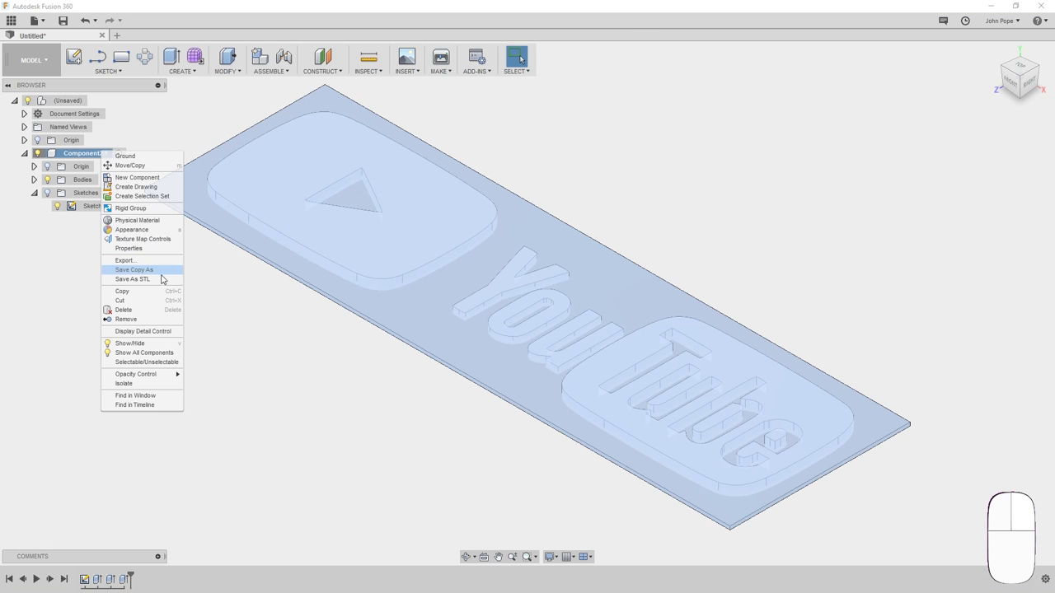
click(167, 279)
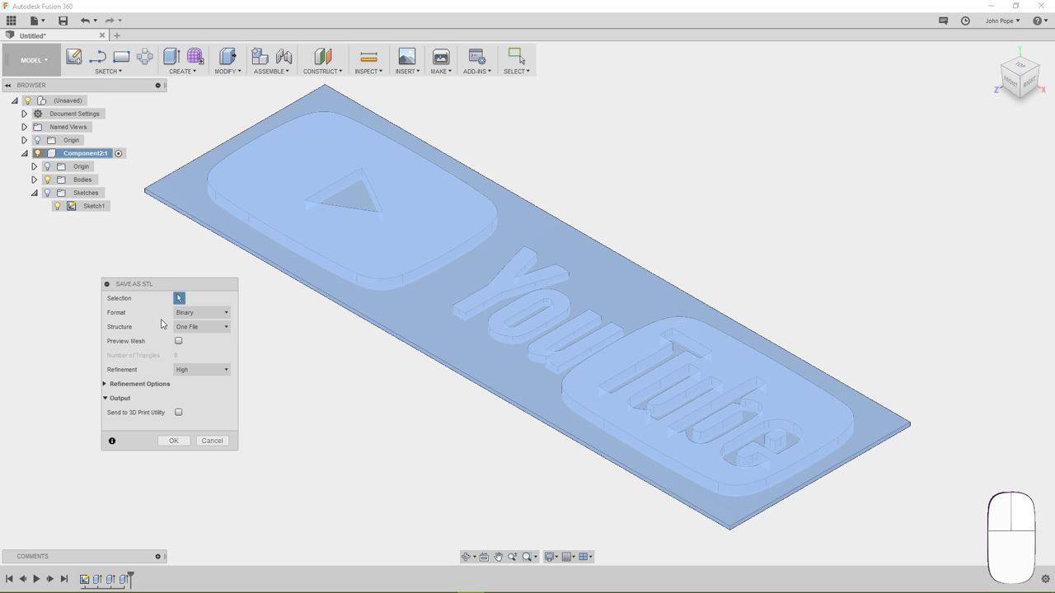
click(184, 437)
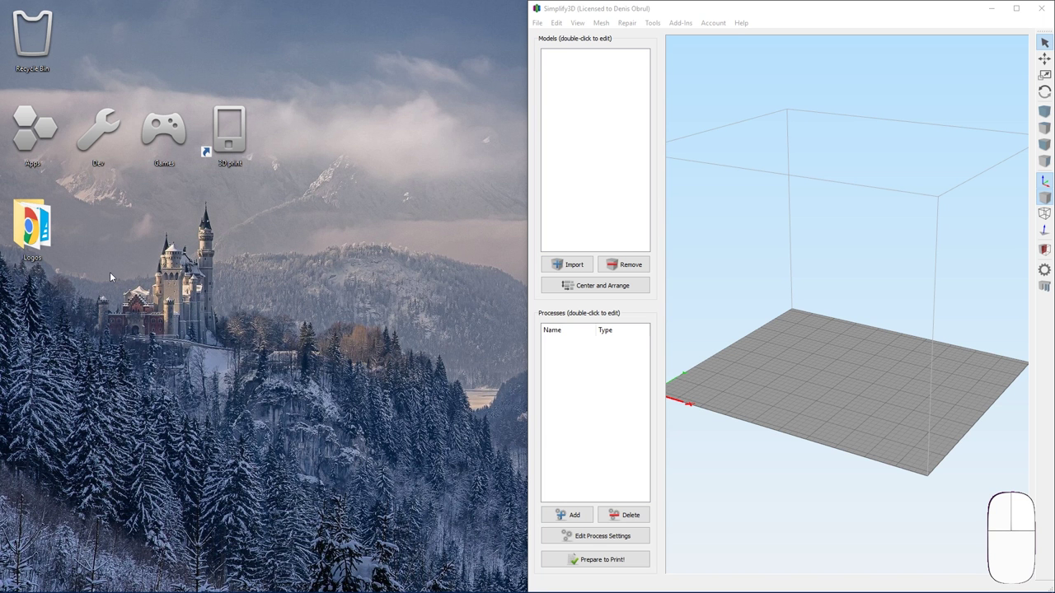
Load YT_logo.stl onto the build plate and add a slicing process with the Mk2S profile
double_click(53, 230)
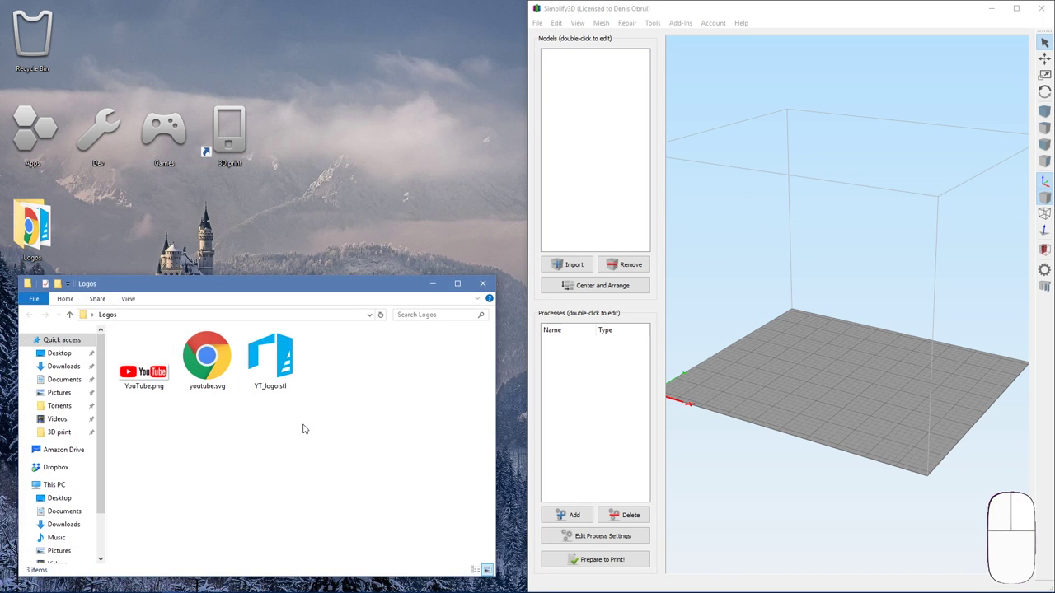
drag(287, 374, 765, 378)
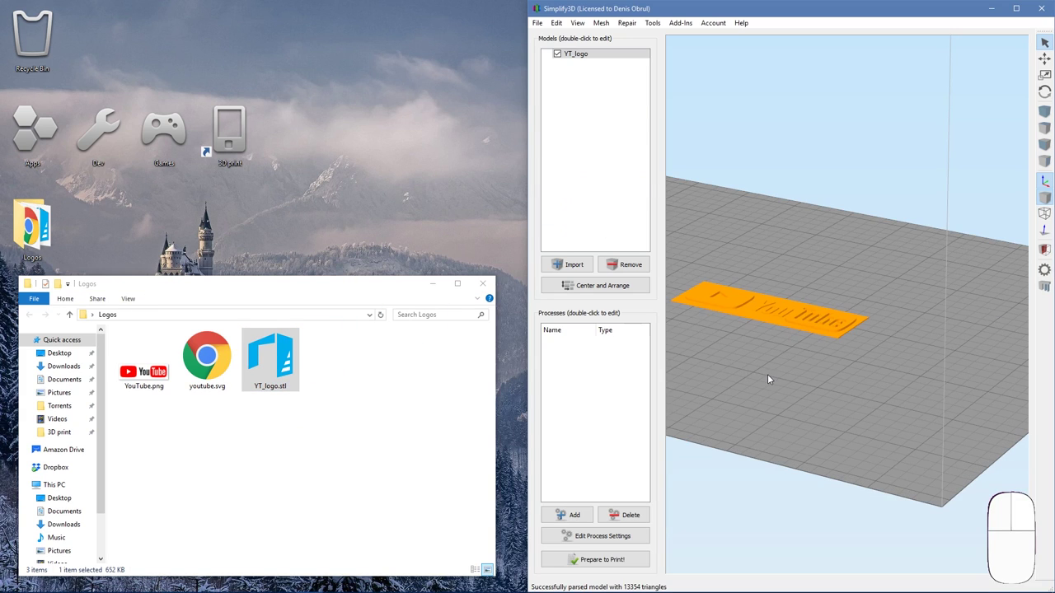
click(573, 512)
click(610, 174)
click(597, 192)
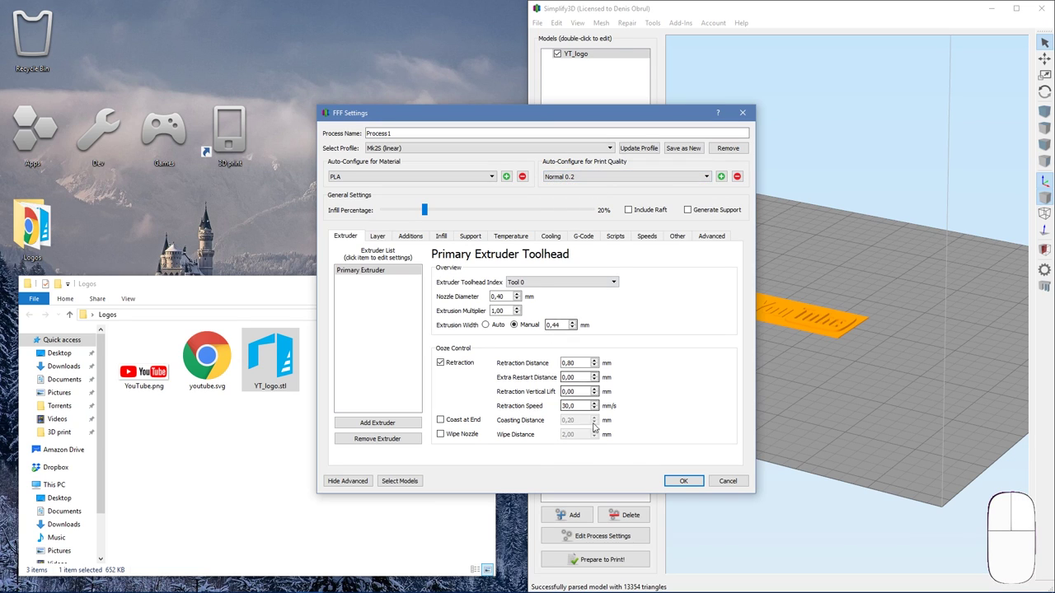
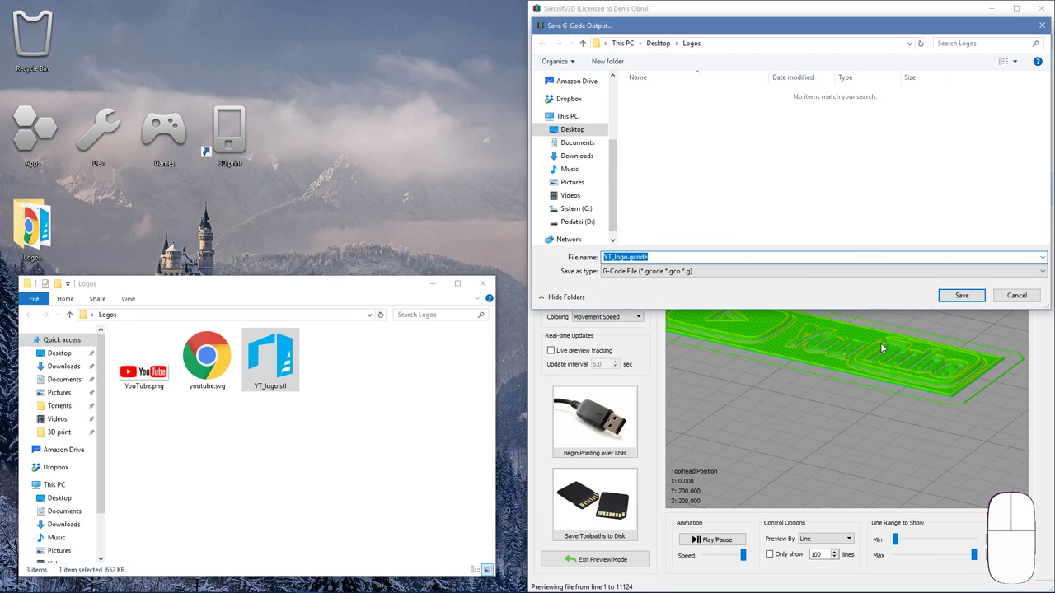
Read the prusaprinters ColorPrint page, then launch ColorPrint from the 3D print folder
click(969, 292)
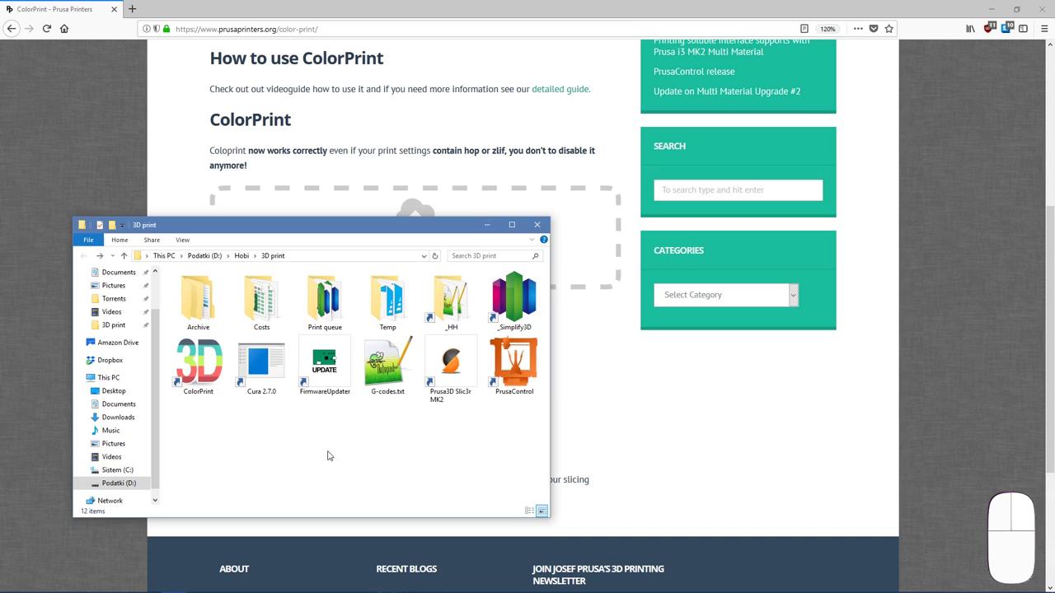
double_click(224, 365)
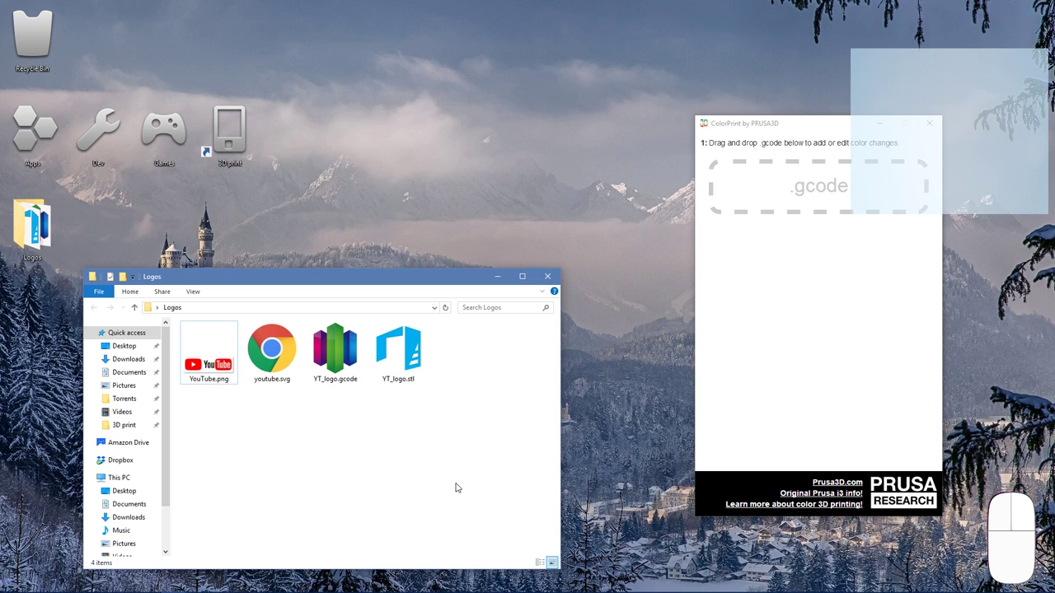
Load YT_logo.gcode into ColorPrint's drop area
drag(346, 364, 806, 215)
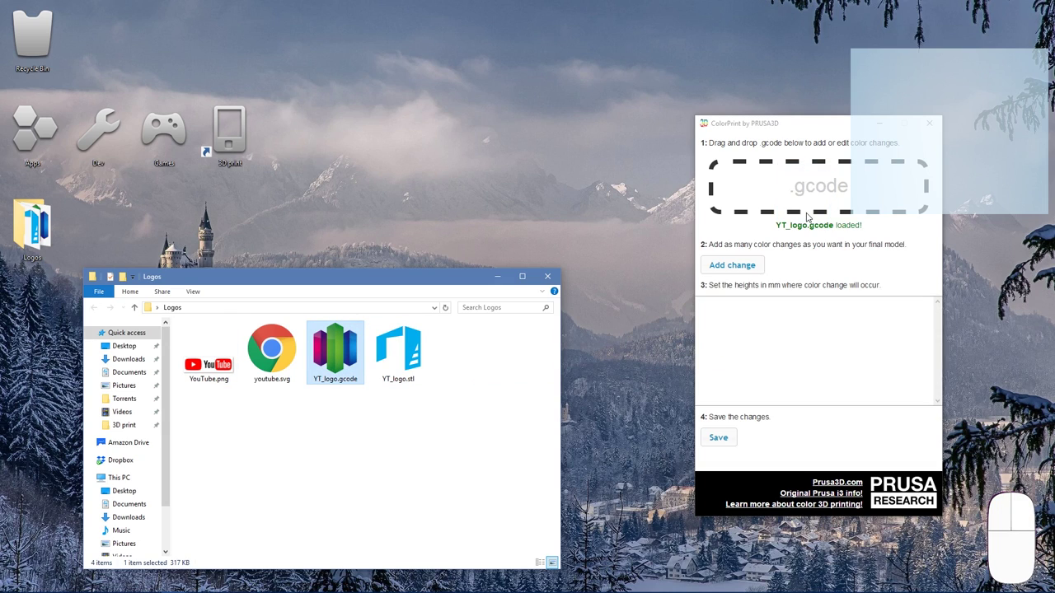
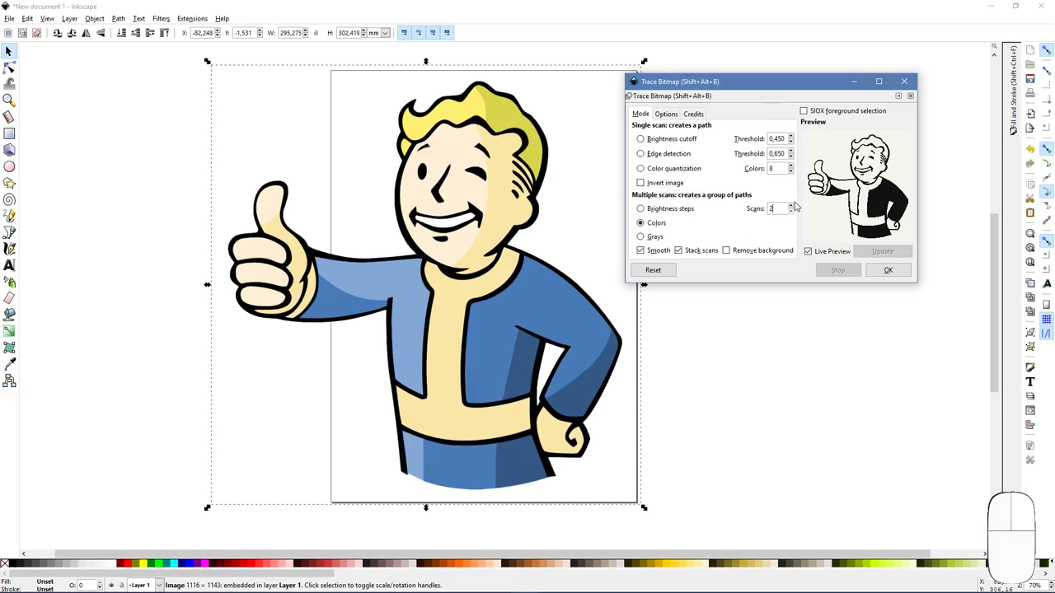
Raise the colour trace of the thumbs-up image to 4 scans
click(790, 208)
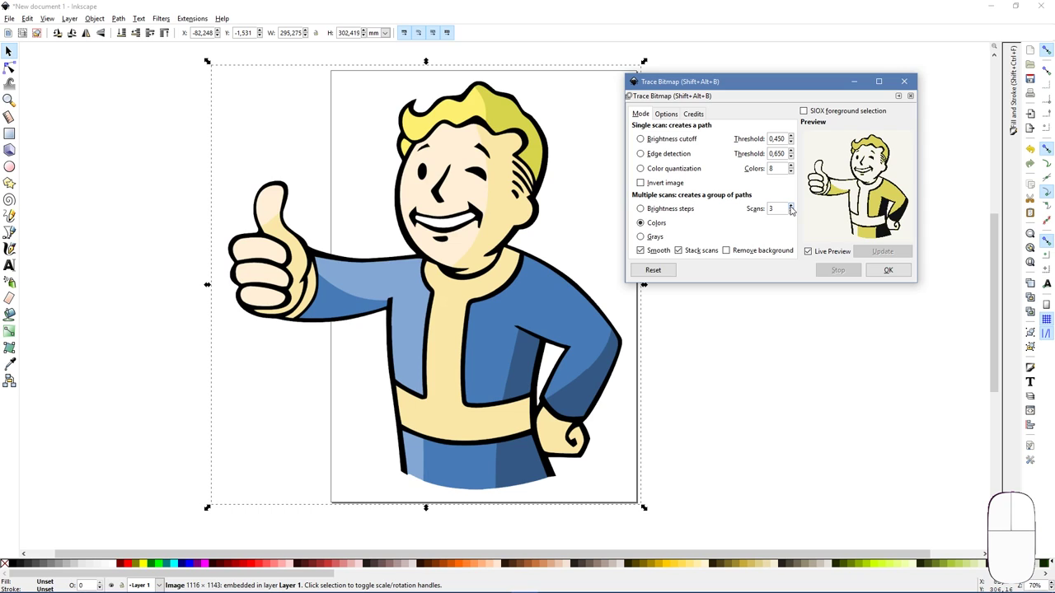
click(795, 206)
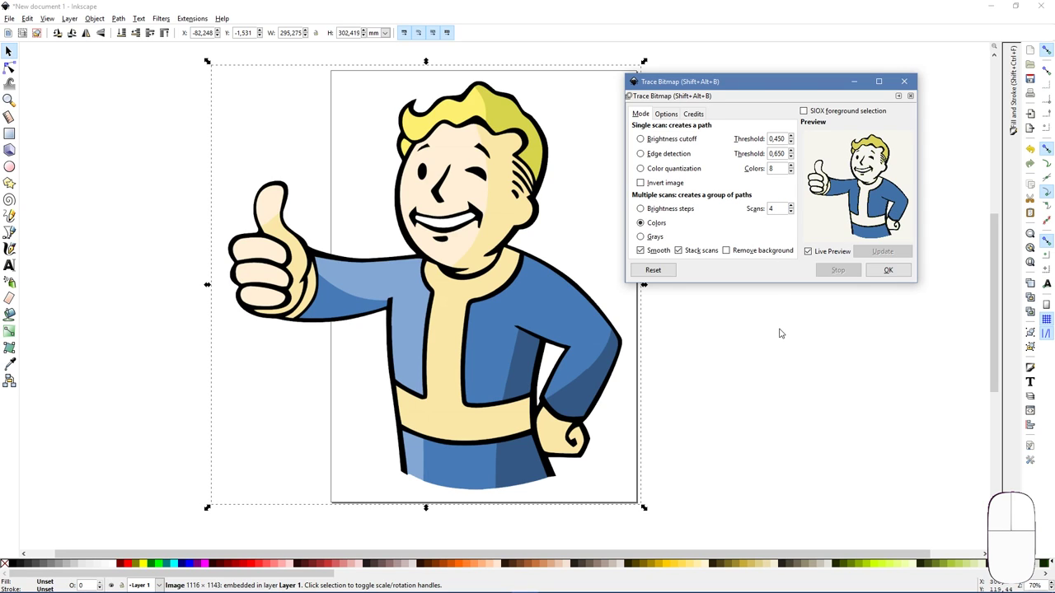
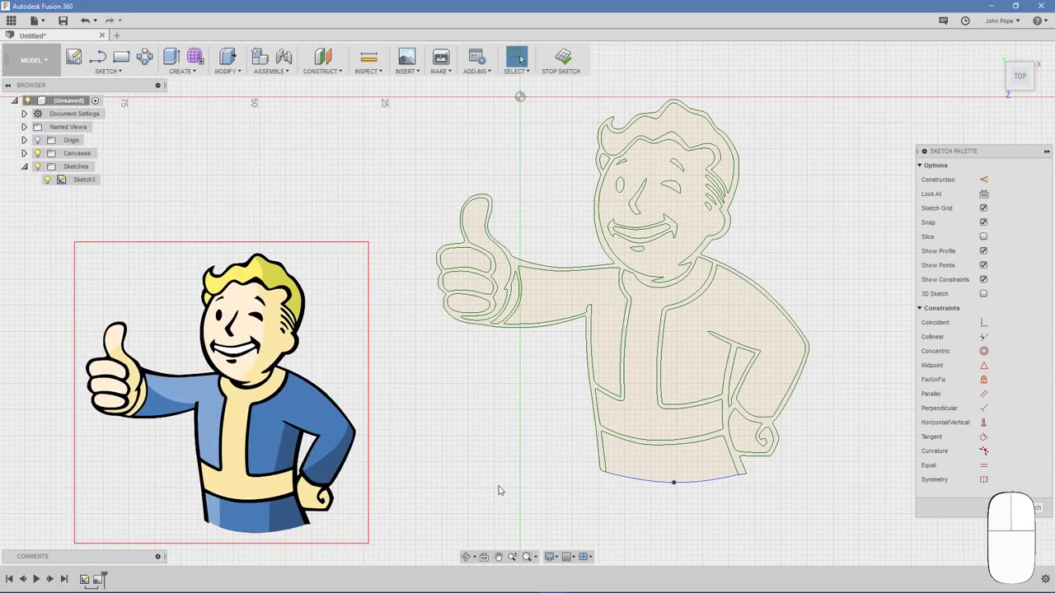
Extrude the figure's face and thumb profiles into embossed bodies on the disc
click(476, 311)
click(470, 330)
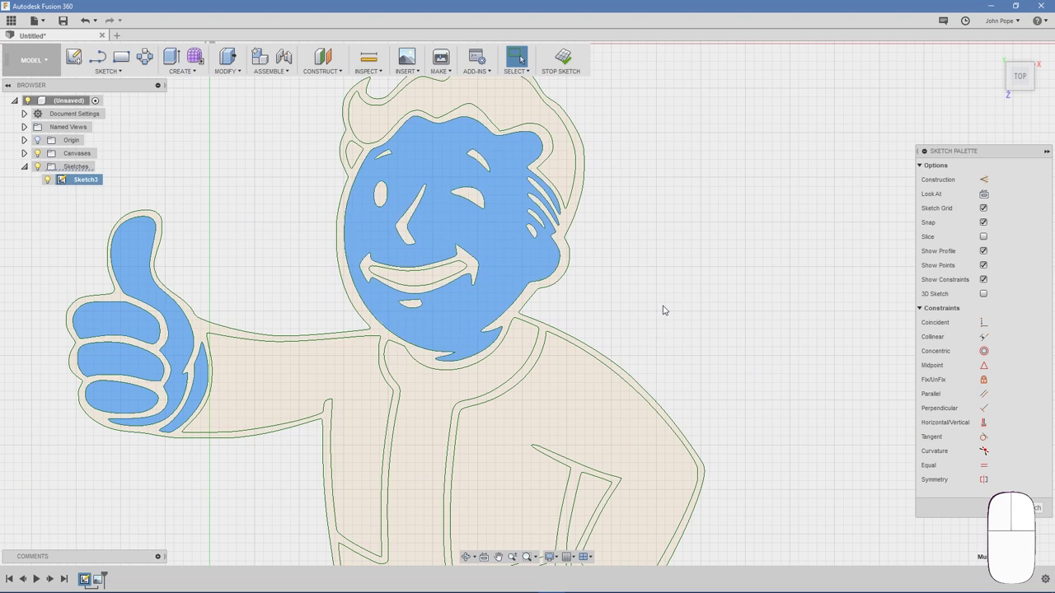
click(429, 445)
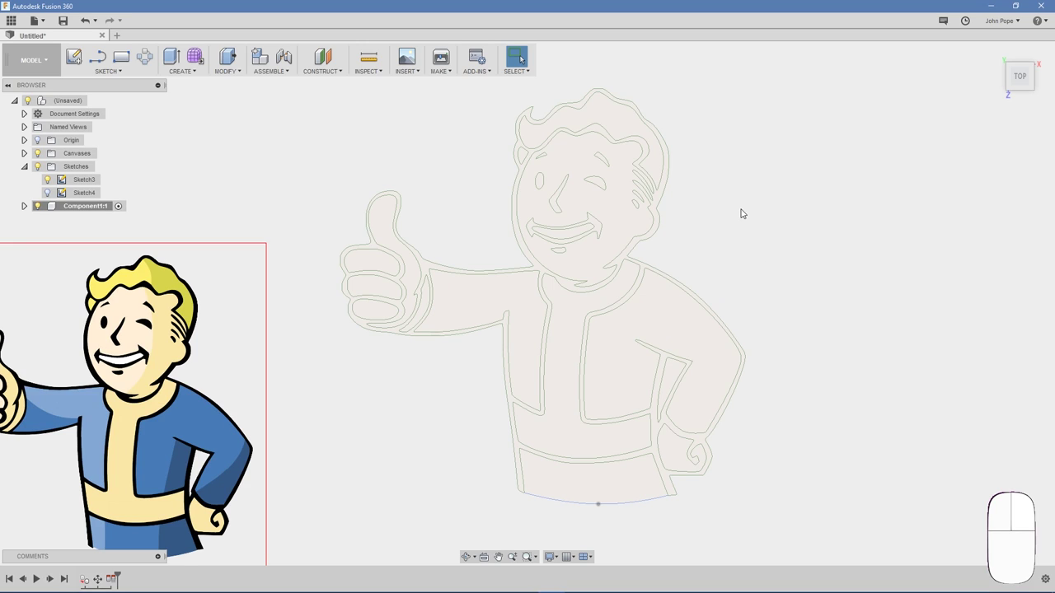
Give the bodies a Plastic - Matte (Blue) appearance from the body context menu
right_click(746, 208)
right_click(864, 208)
click(871, 286)
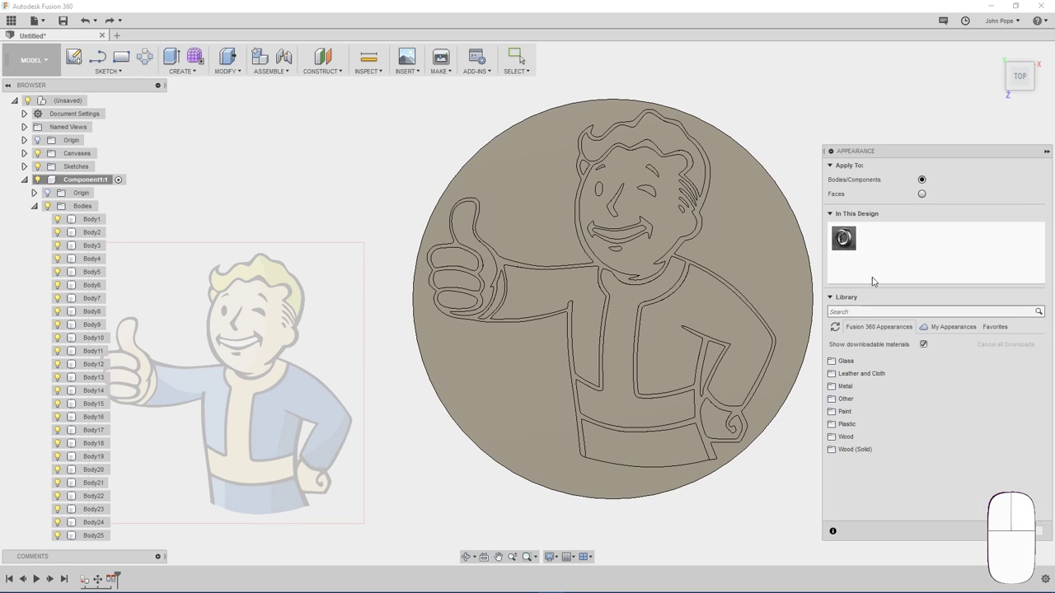